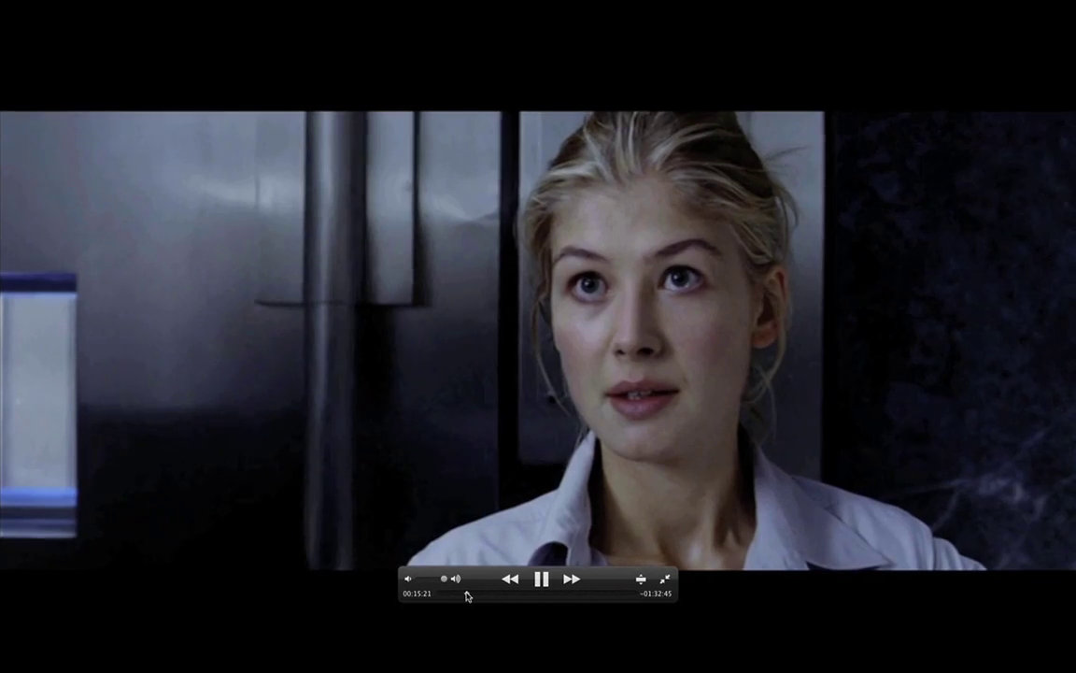
Seek forward along the playback bar through the later part of the film
{"action": "left_click", "coordinate": [476, 592]}
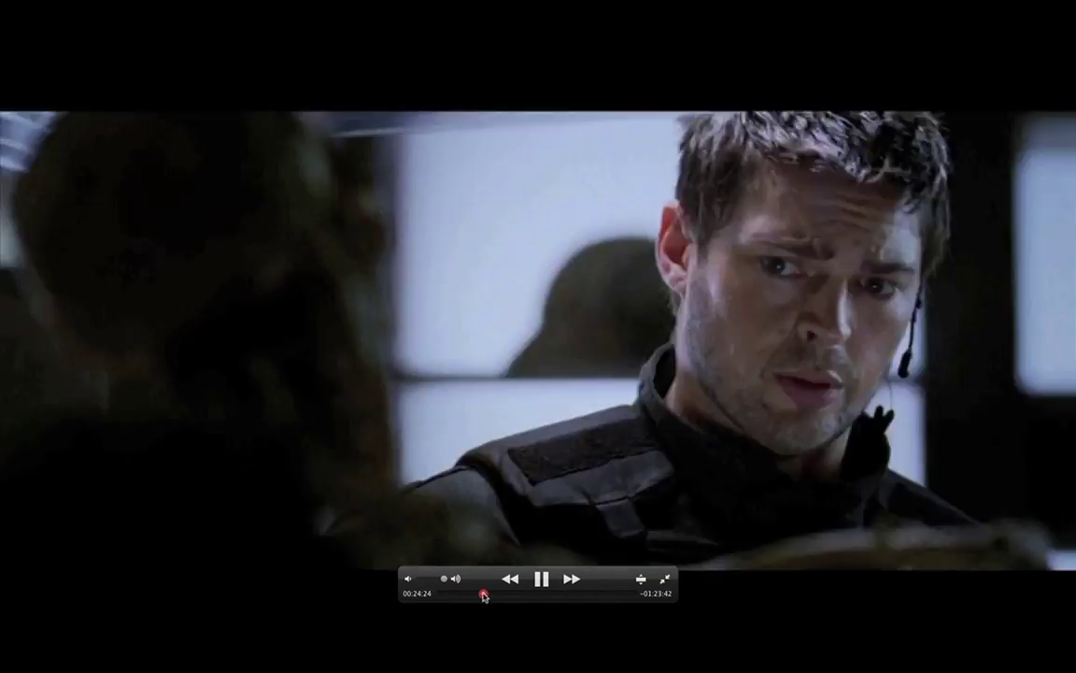
{"action": "left_click", "coordinate": [497, 592]}
{"action": "double_click", "coordinate": [499, 590]}
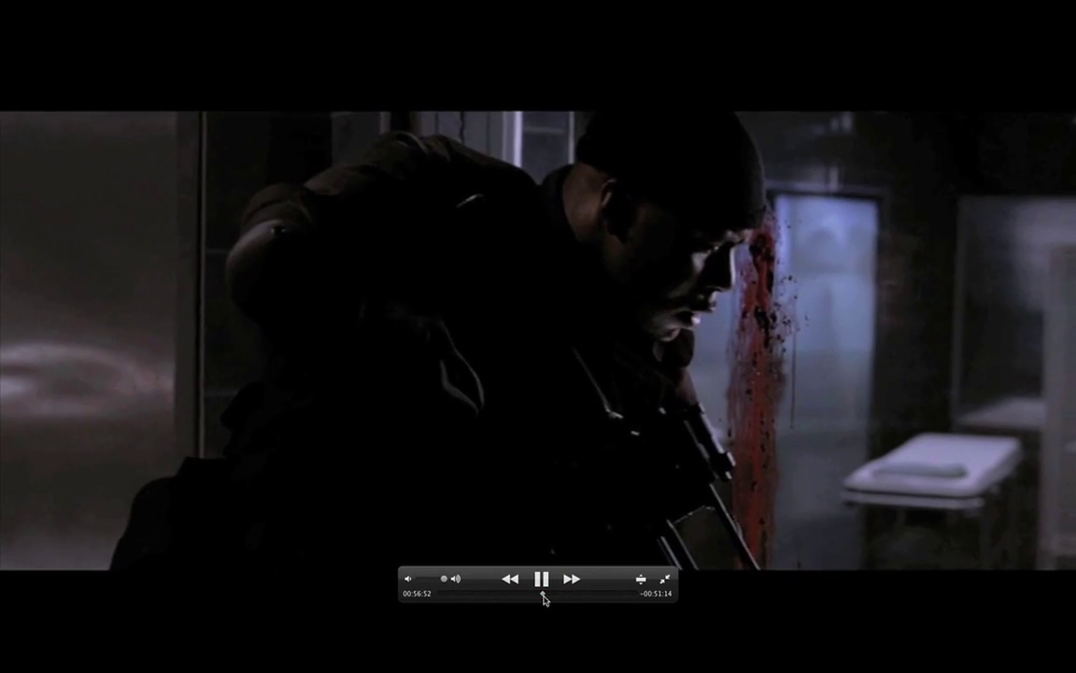
{"action": "left_click", "coordinate": [553, 596]}
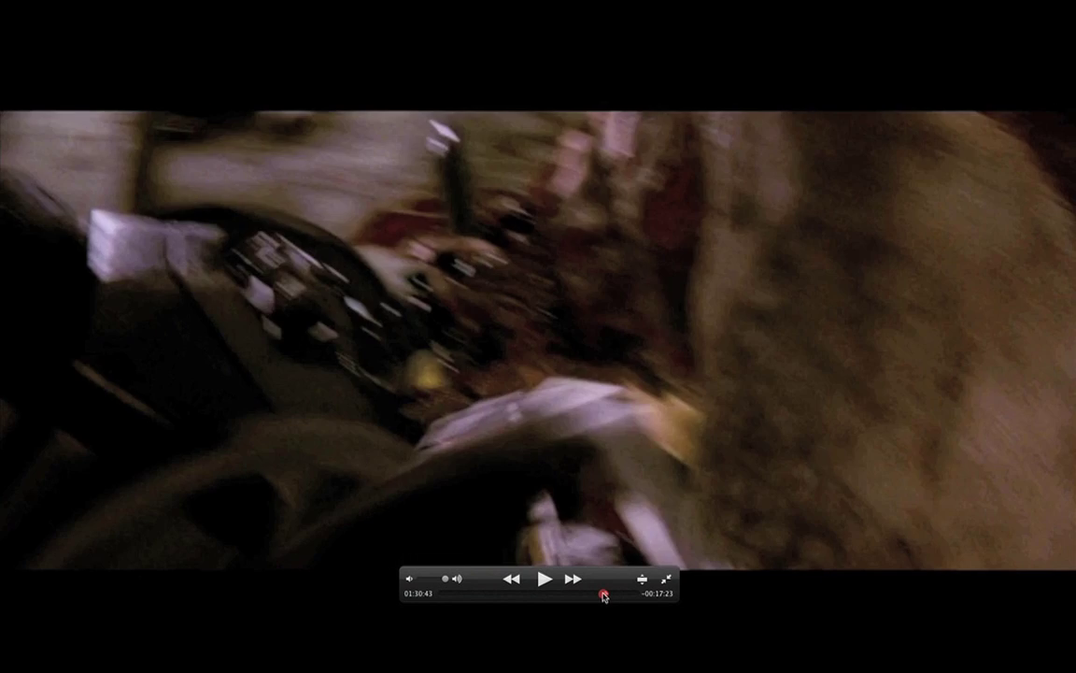
Jump to the end credits and quit the player (Cmd+Q) back to the desktop
{"action": "left_click", "coordinate": [630, 587]}
{"action": "left_click", "coordinate": [623, 586]}
{"action": "double_click", "coordinate": [629, 583]}
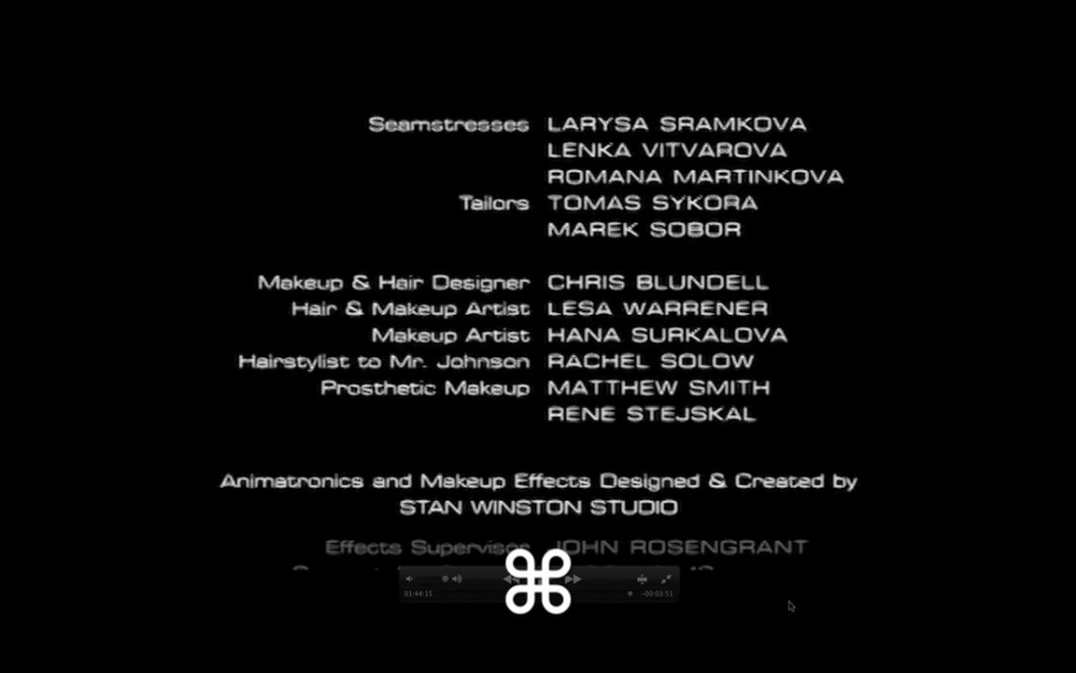
{"action": "key", "text": "super+q"}
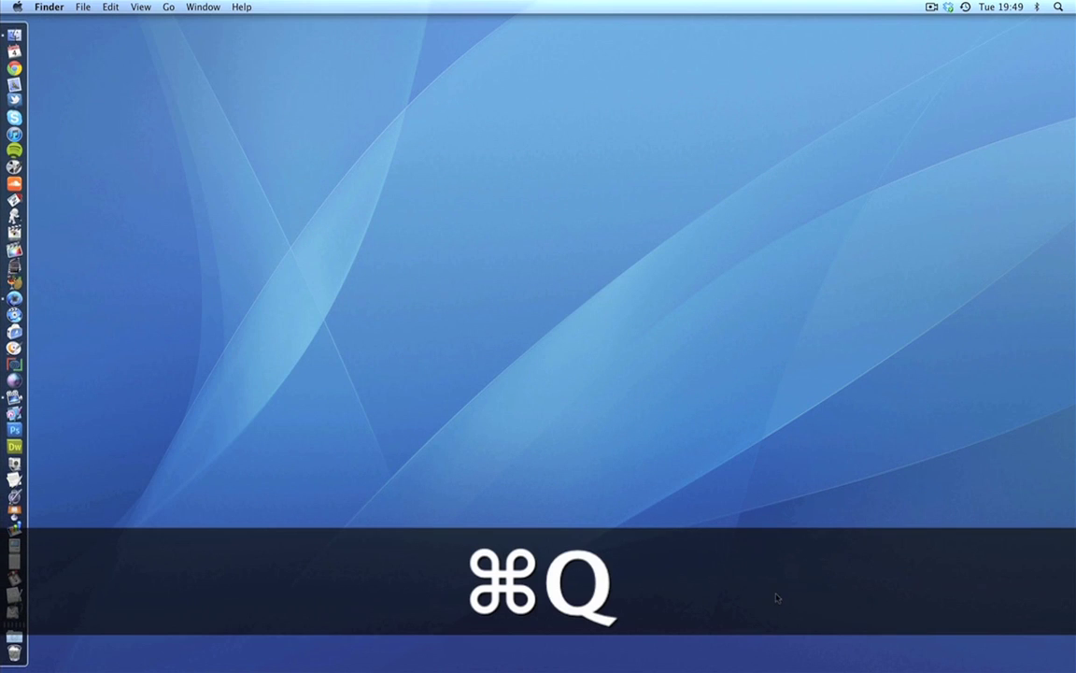